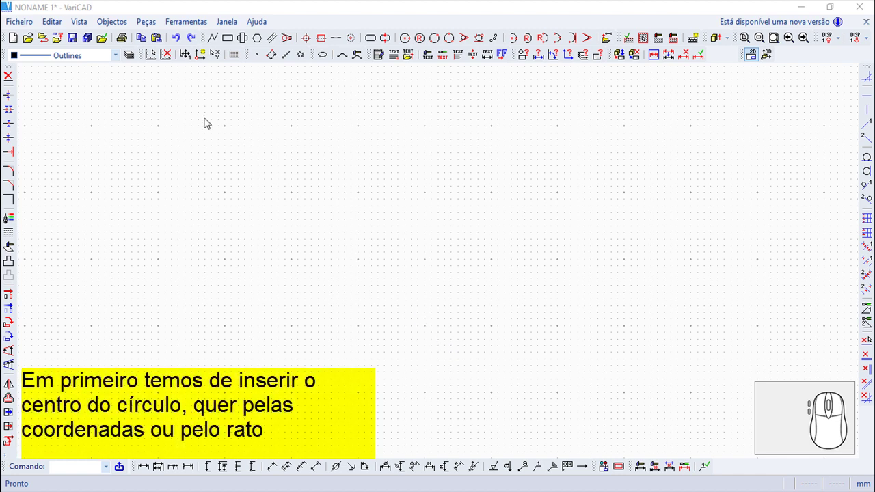
# Start the circle by centre and radius command from the Objectos drawing menu.
pyautogui.click(106, 27)
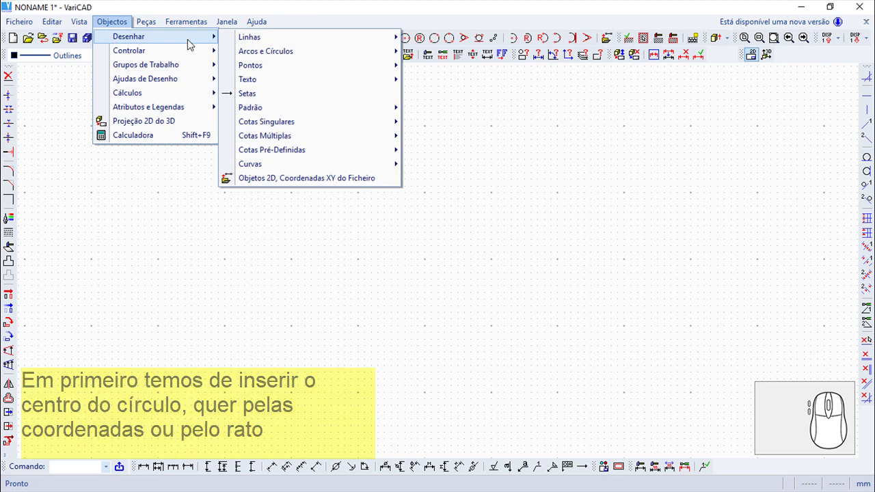
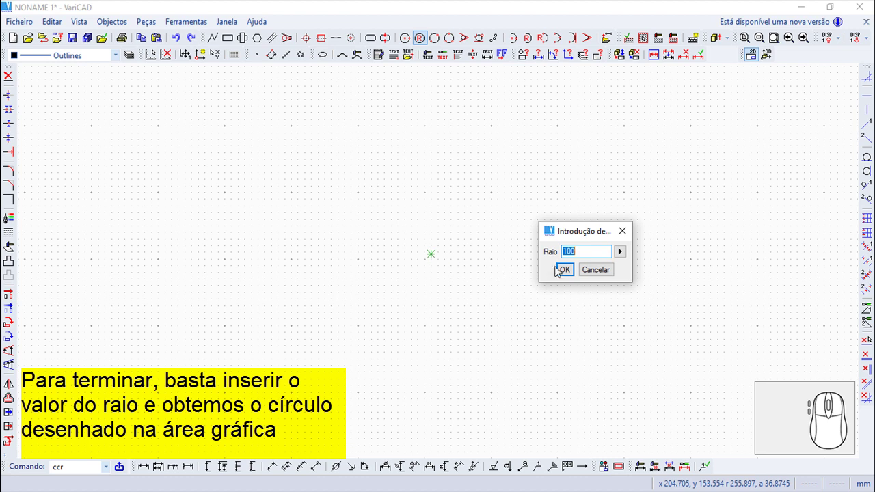
# Draw a radius-100 circle at the drawing centre and end the command.
pyautogui.click(566, 267)
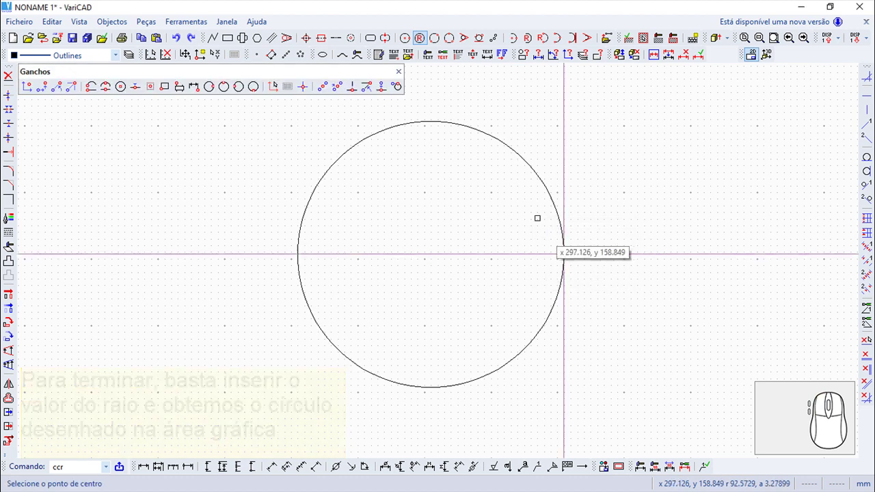
pyautogui.click(409, 69)
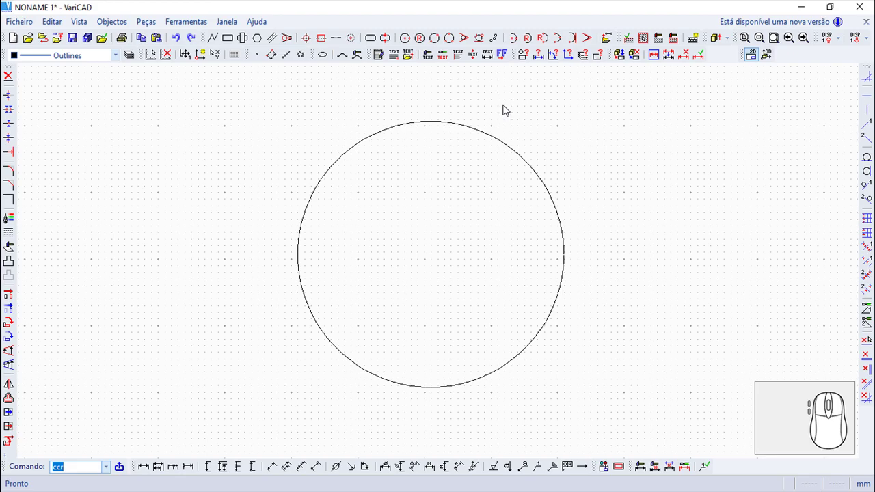